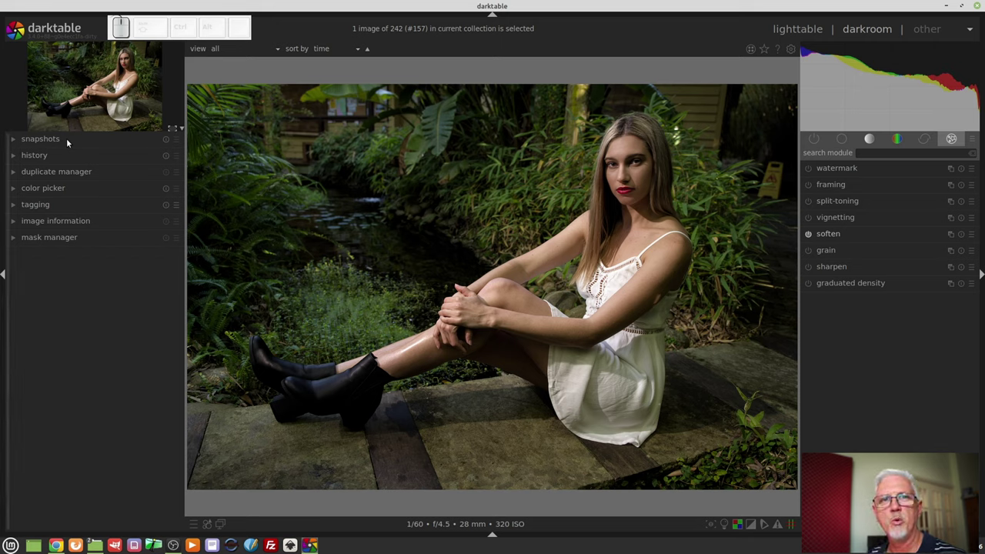
Delete the portrait's edit history, confirming in the dialog, so it rebuilds with default steps
{"action": "left_click", "coordinate": [58, 156]}
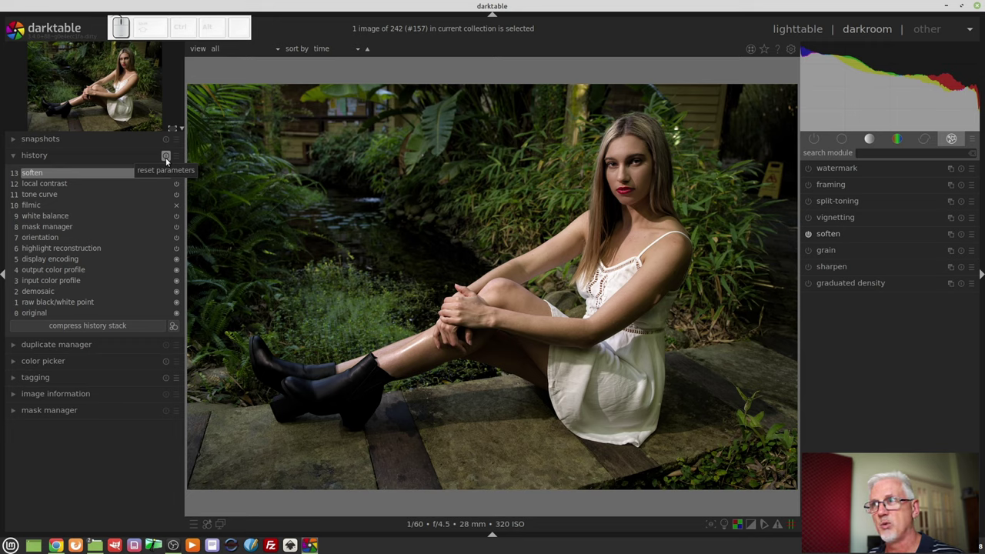
{"action": "left_click", "coordinate": [168, 160]}
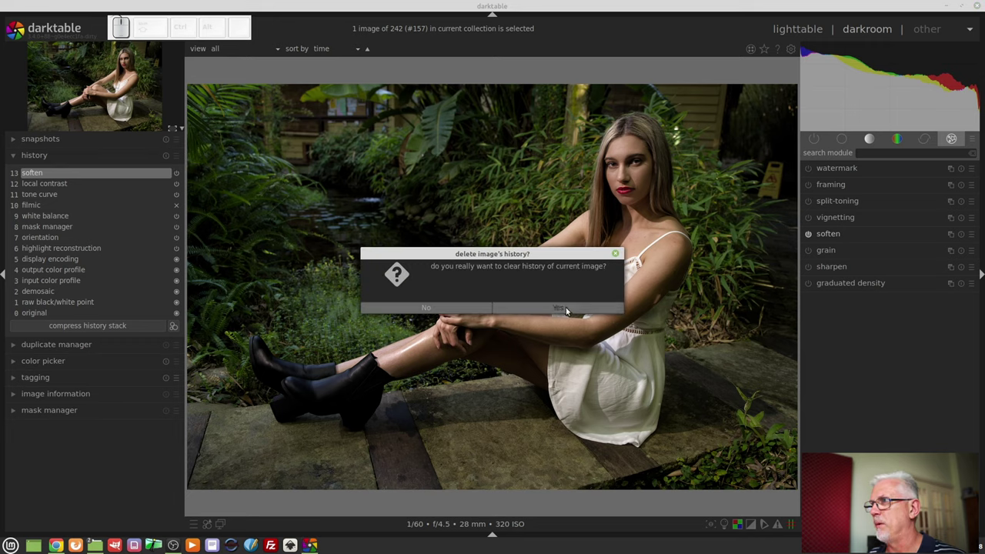
{"action": "left_click", "coordinate": [568, 309]}
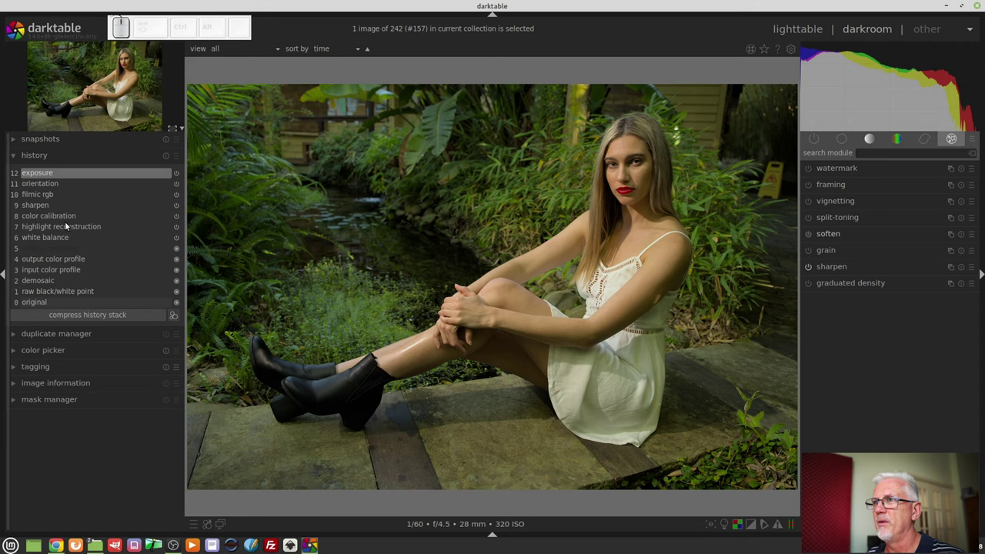
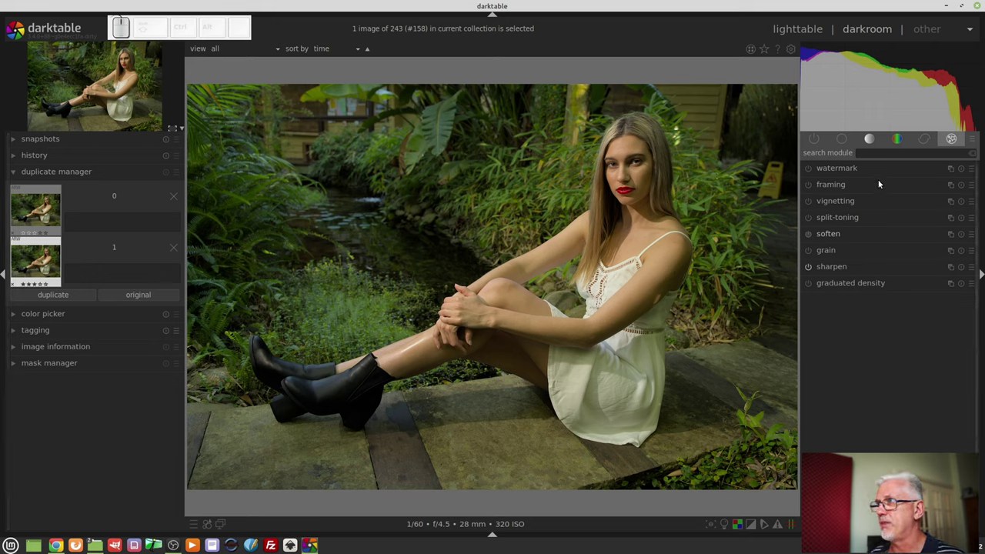
Enable rgb curve in the base group and bend it into an S-curve for contrast
{"action": "left_click", "coordinate": [869, 143]}
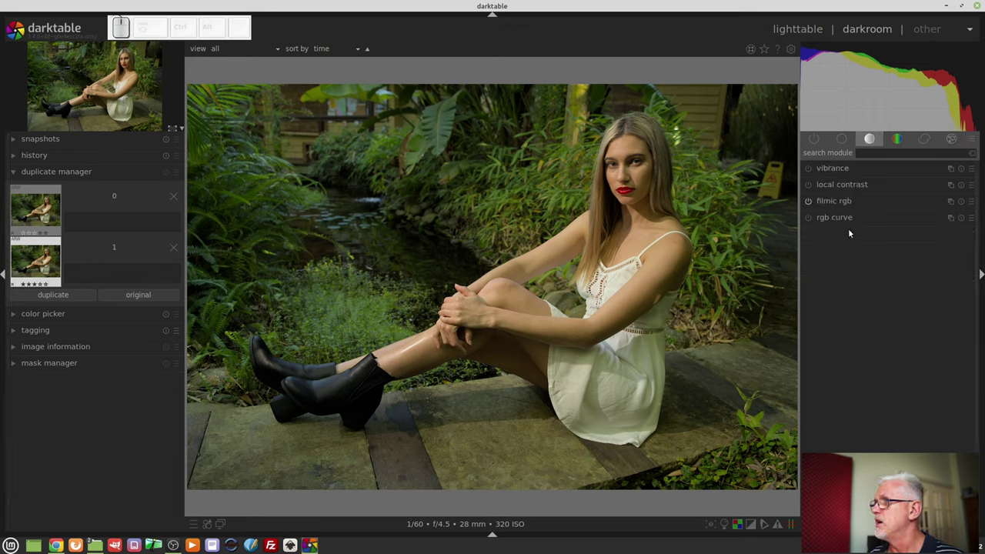
{"action": "left_click", "coordinate": [828, 201]}
{"action": "left_click", "coordinate": [814, 191]}
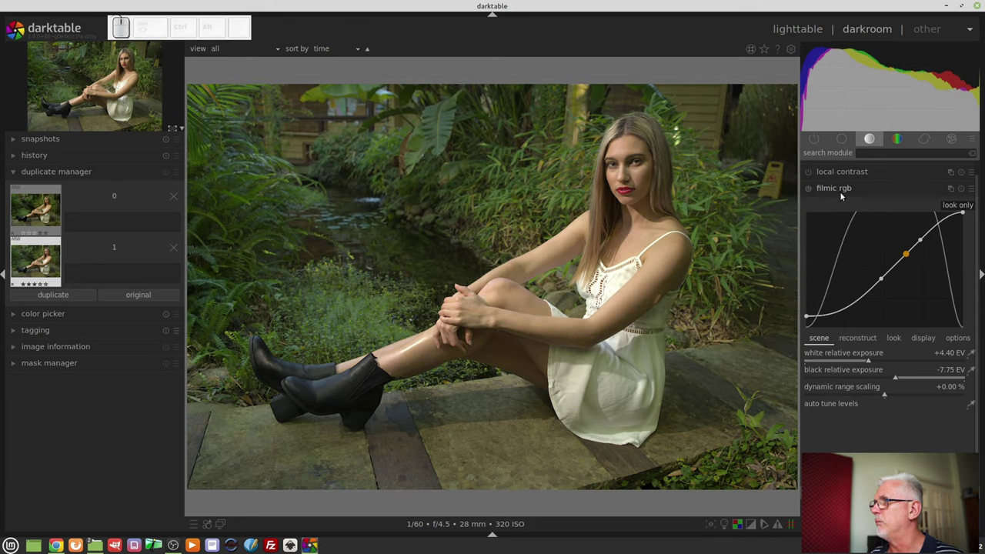
{"action": "left_click", "coordinate": [842, 192]}
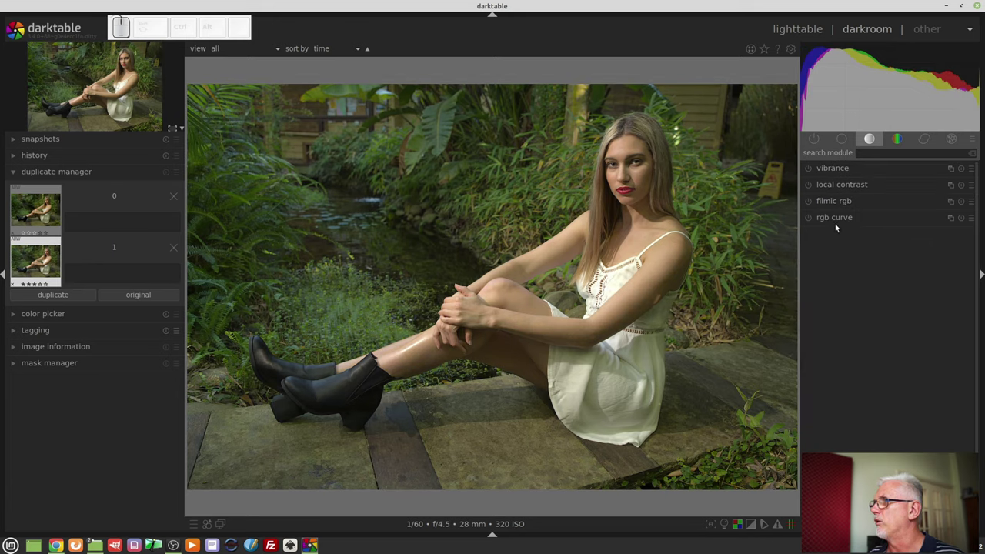
{"action": "left_click", "coordinate": [840, 221]}
{"action": "left_click", "coordinate": [806, 220]}
{"action": "left_click", "coordinate": [919, 313]}
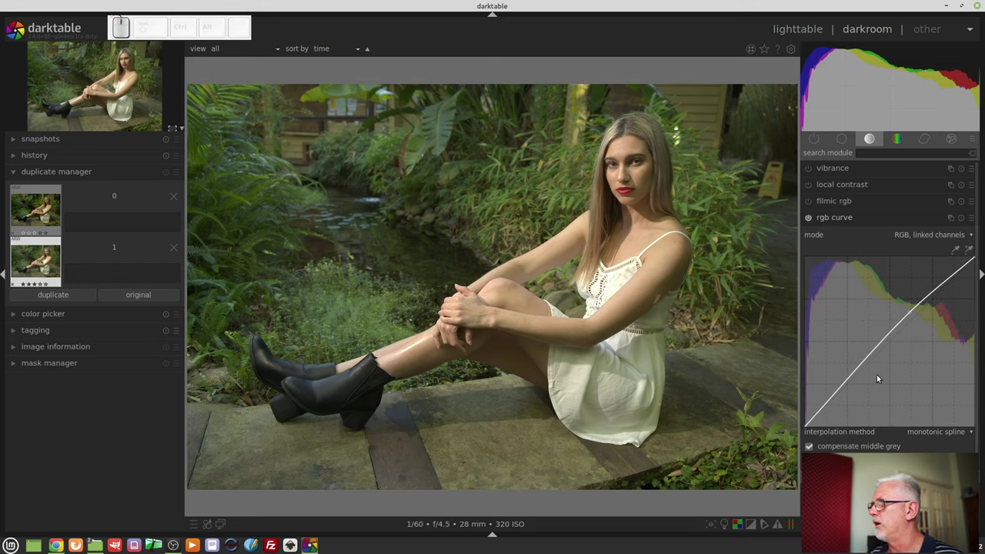
{"action": "left_click", "coordinate": [869, 375]}
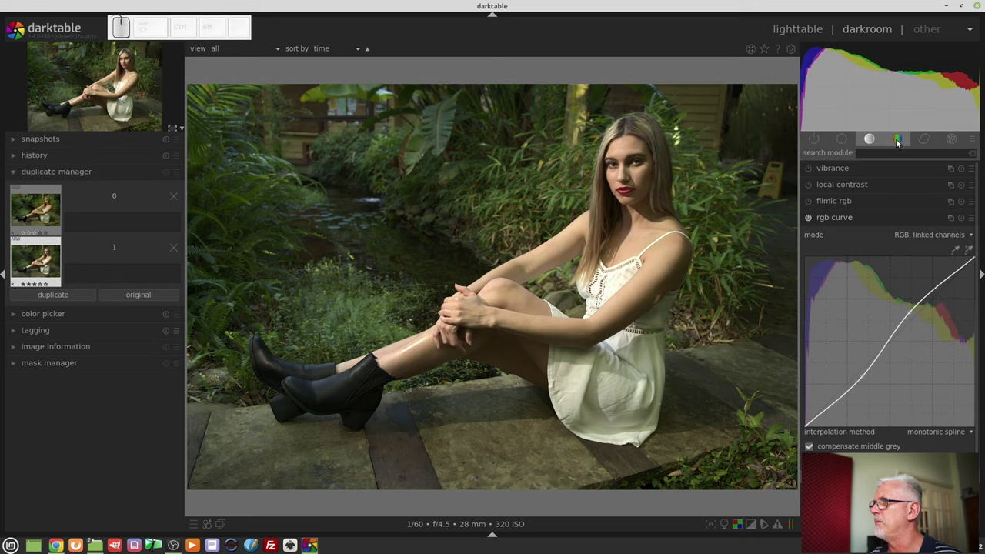
Enable monochrome in the colour group, then preview the colour version 0 for comparison
{"action": "left_click", "coordinate": [900, 143]}
{"action": "left_click", "coordinate": [813, 171]}
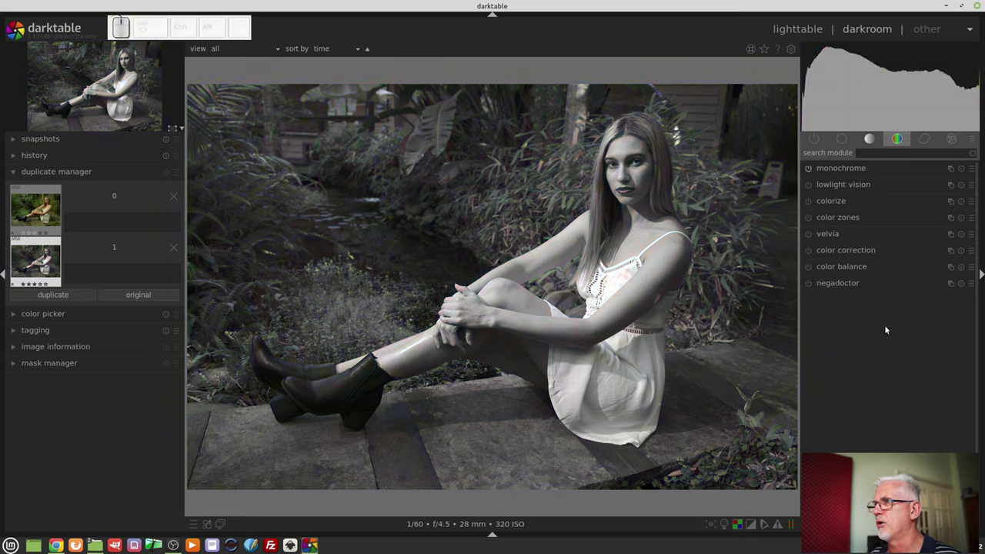
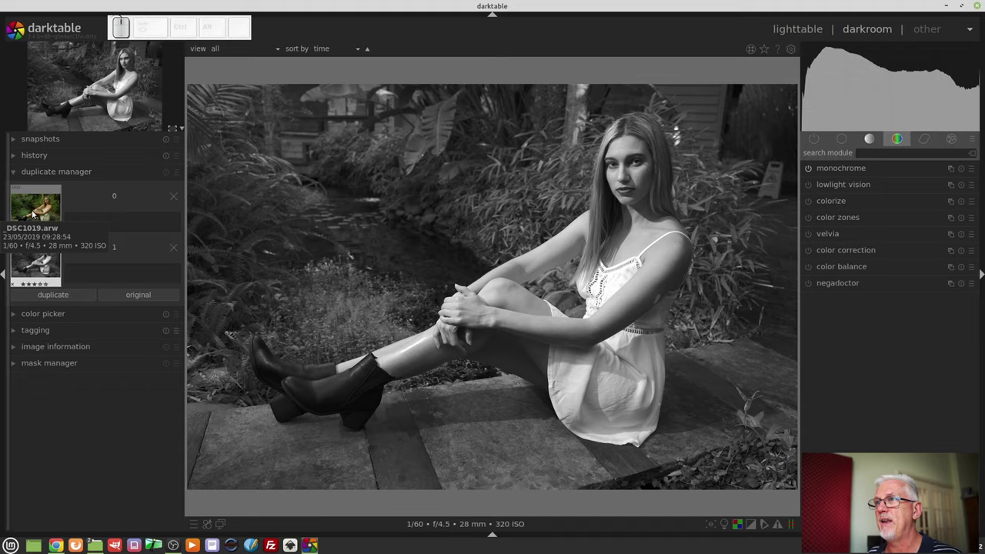
{"action": "left_click", "coordinate": [35, 214]}
{"action": "left_click", "coordinate": [36, 261]}
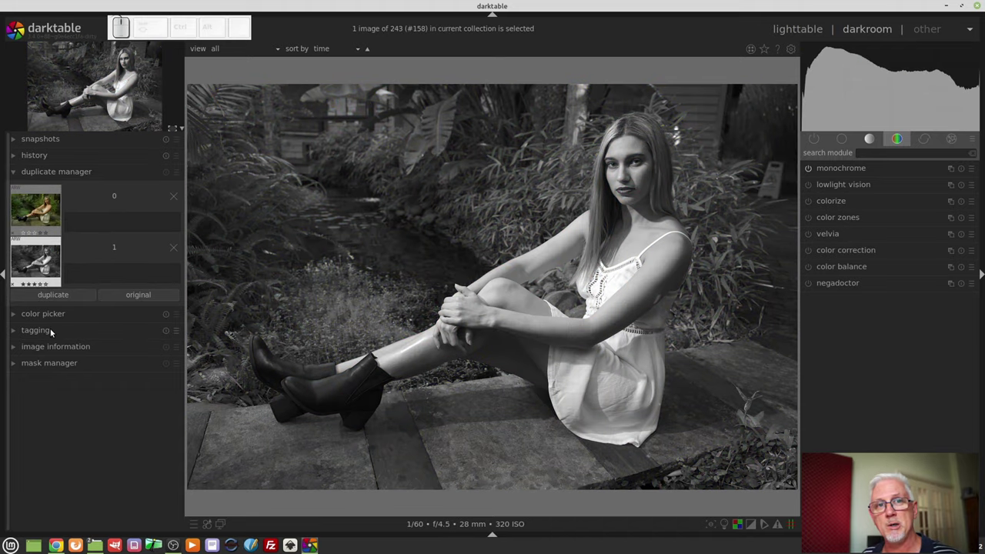
{"action": "key", "text": "l"}
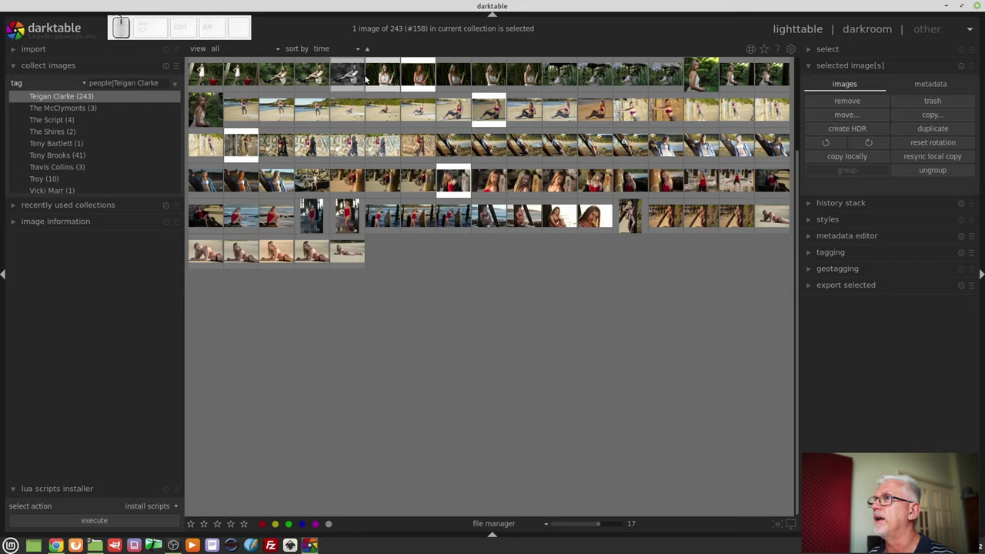
{"action": "scroll", "scroll_direction": "up", "scroll_amount": 3}
{"action": "scroll", "scroll_direction": "up", "scroll_amount": 3}
{"action": "scroll", "scroll_direction": "up", "scroll_amount": 3}
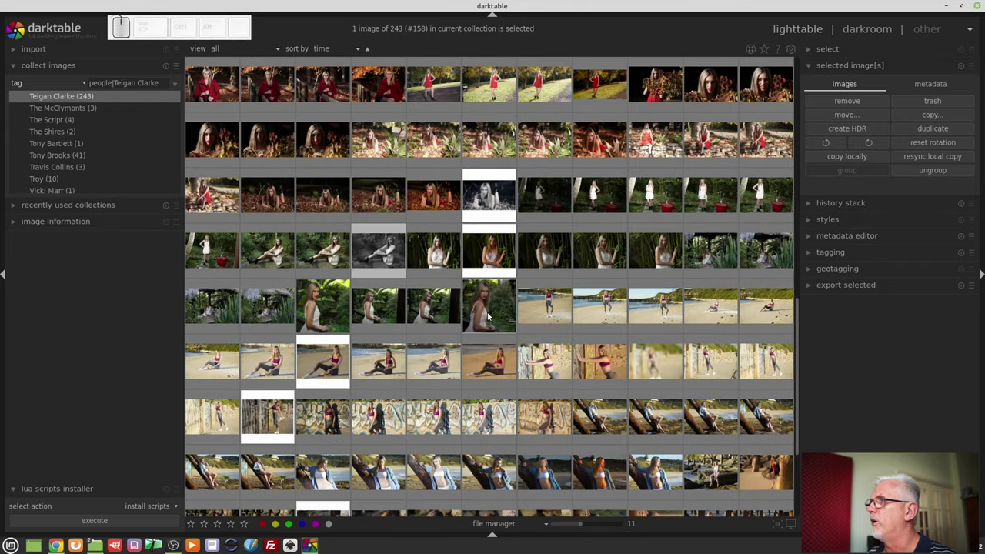
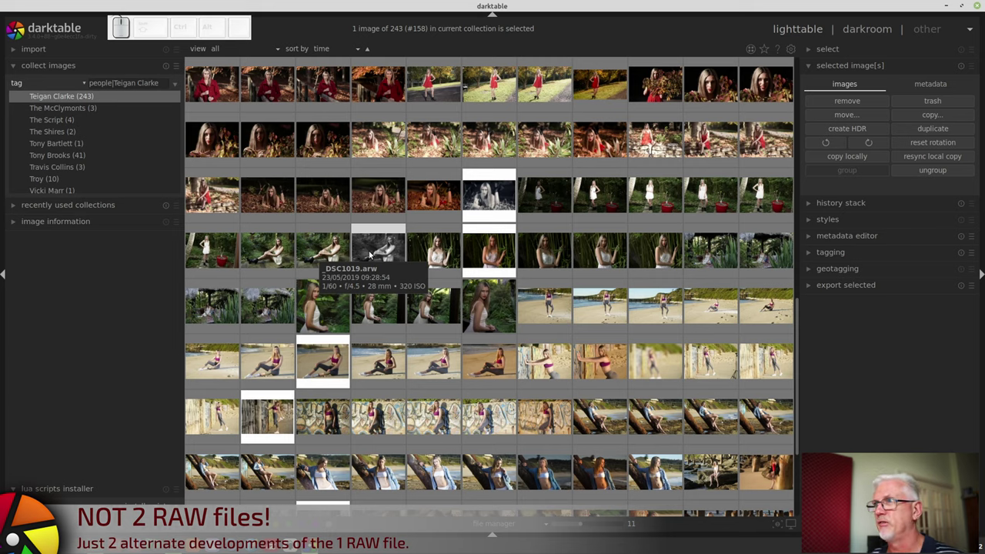
{"action": "left_click", "coordinate": [855, 288]}
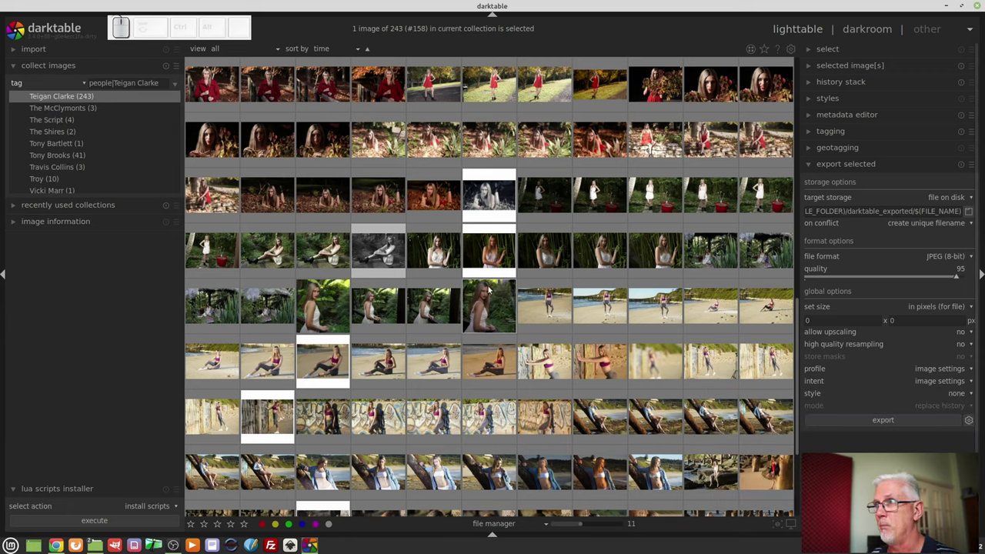
{"action": "left_click", "coordinate": [376, 256]}
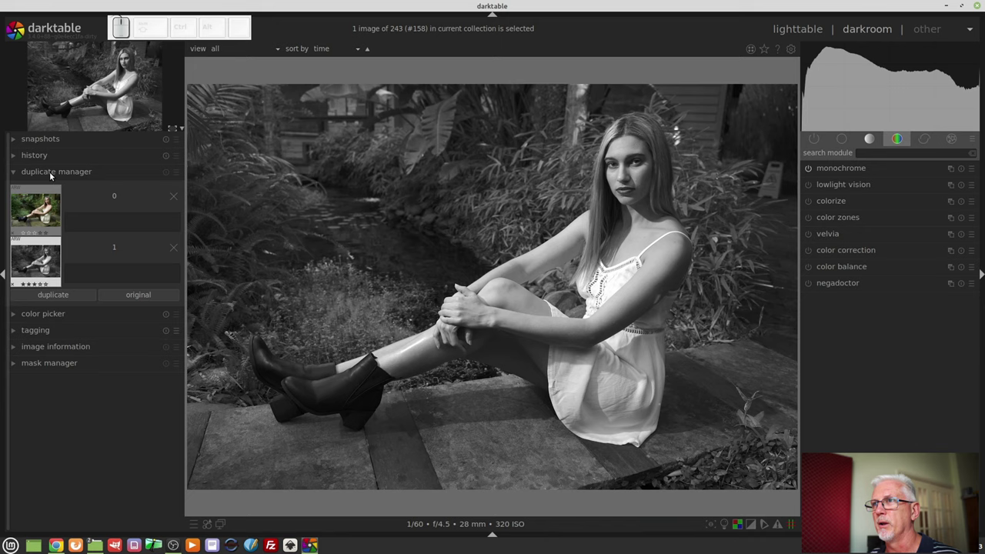
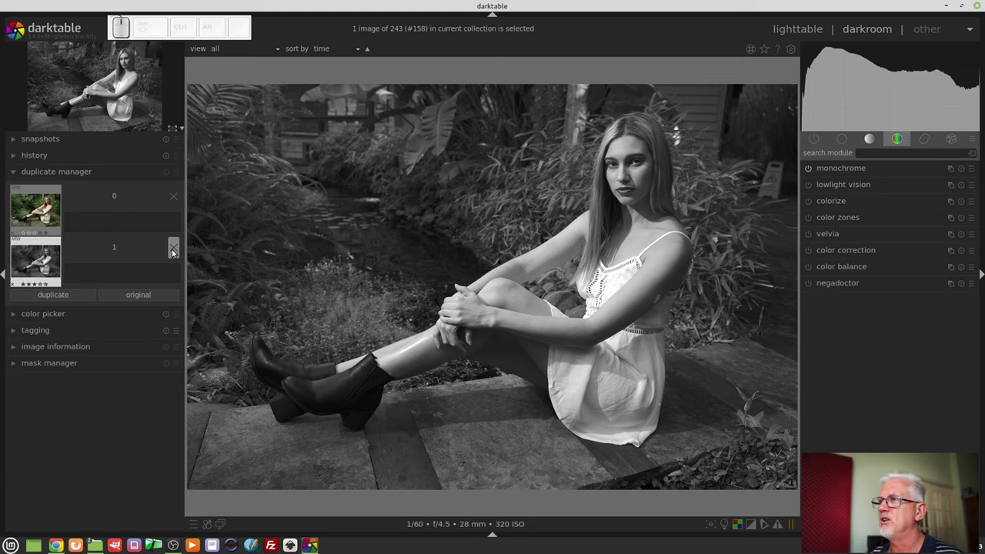
Delete duplicate version 1 from the duplicate manager, confirming the trash dialog
{"action": "left_click", "coordinate": [177, 253]}
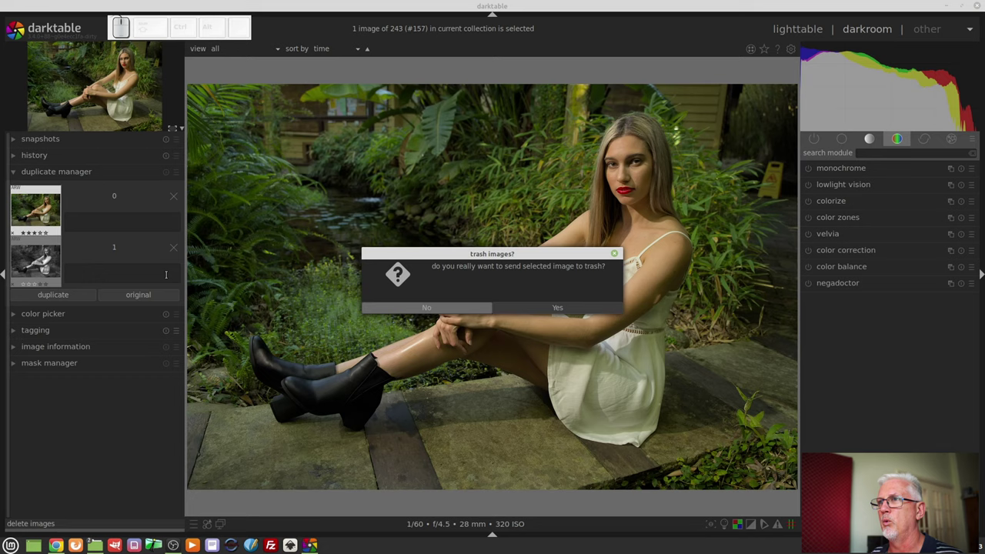
{"action": "left_click", "coordinate": [576, 307]}
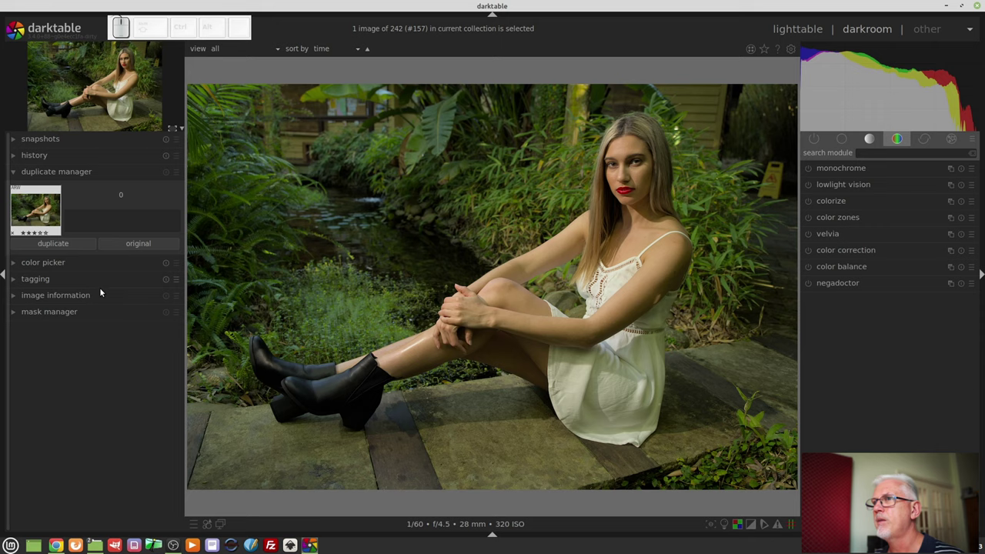
Review the colour picker's statistic and colour-model lists, keeping mean and RGB
{"action": "left_click", "coordinate": [87, 264]}
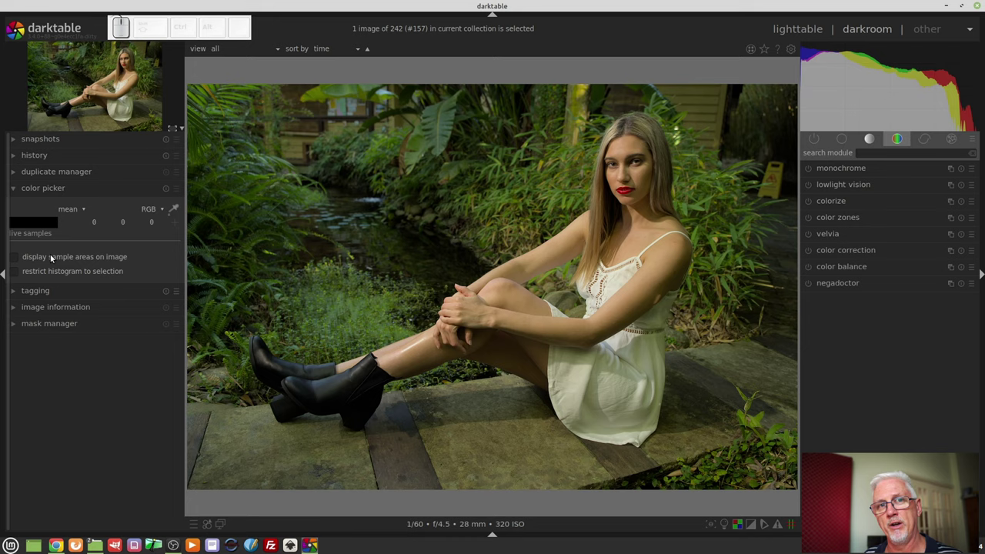
{"action": "left_click", "coordinate": [82, 213]}
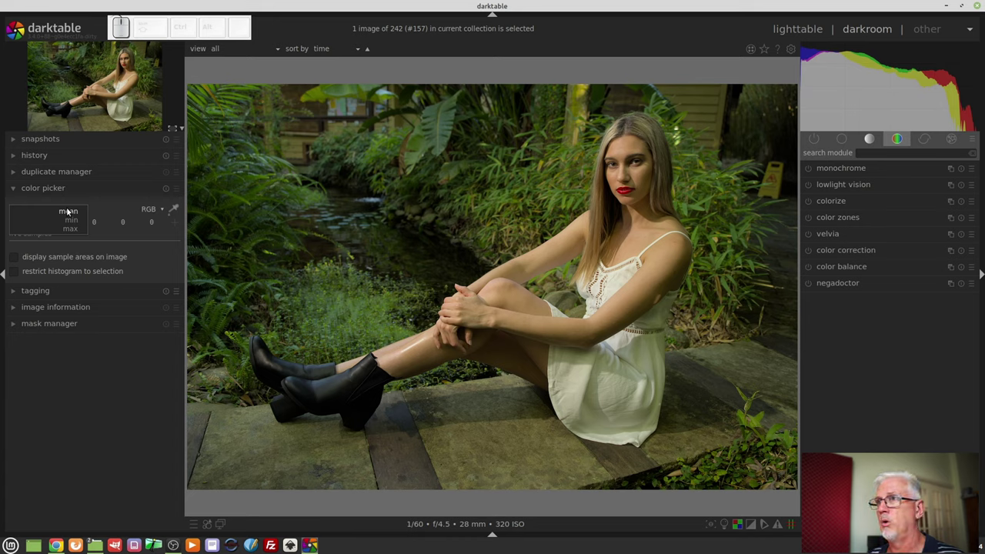
{"action": "left_click", "coordinate": [157, 213]}
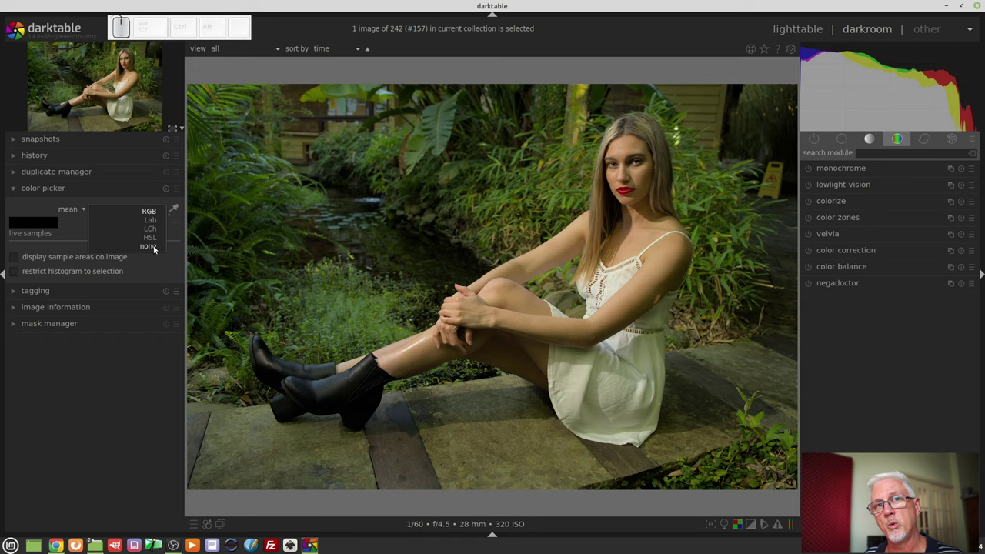
{"action": "left_click", "coordinate": [167, 351]}
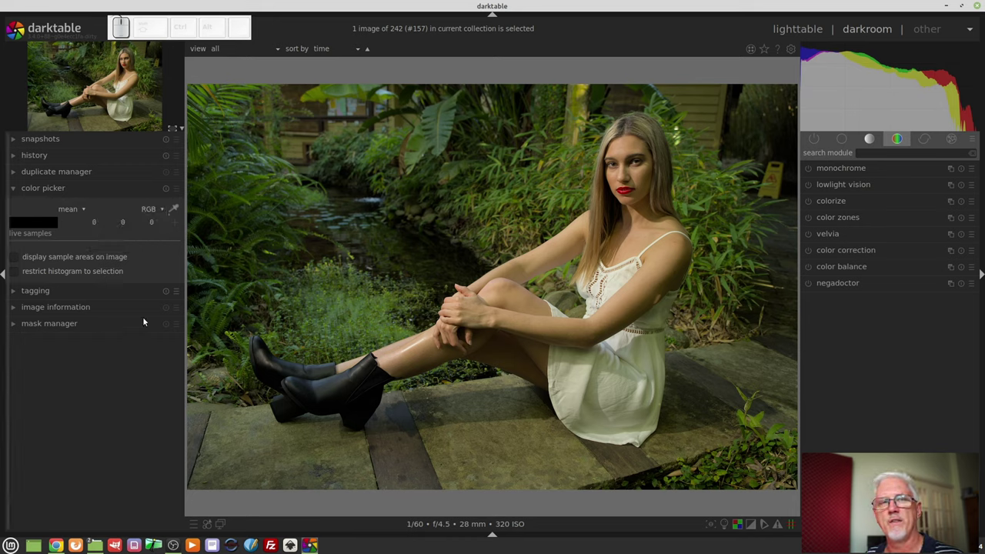
Review the tagging field and image information metadata, then collapse those panels
{"action": "left_click", "coordinate": [94, 294]}
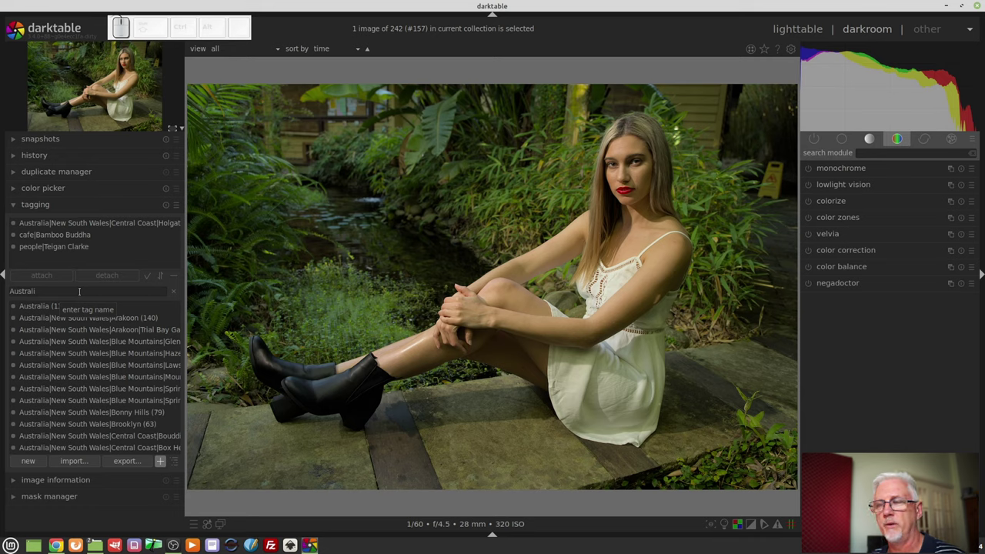
{"action": "left_click", "coordinate": [97, 484]}
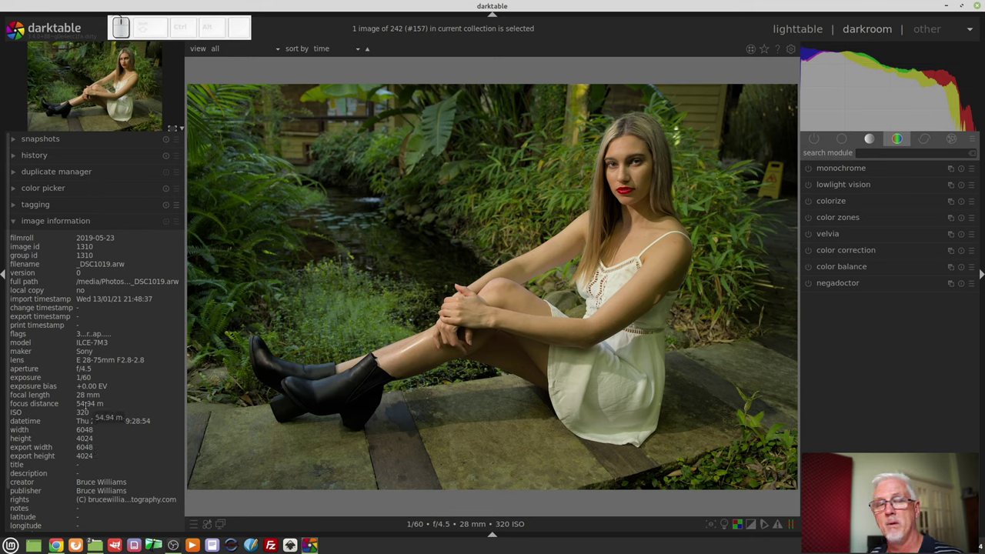
{"action": "left_click", "coordinate": [96, 228]}
{"action": "left_click", "coordinate": [68, 236]}
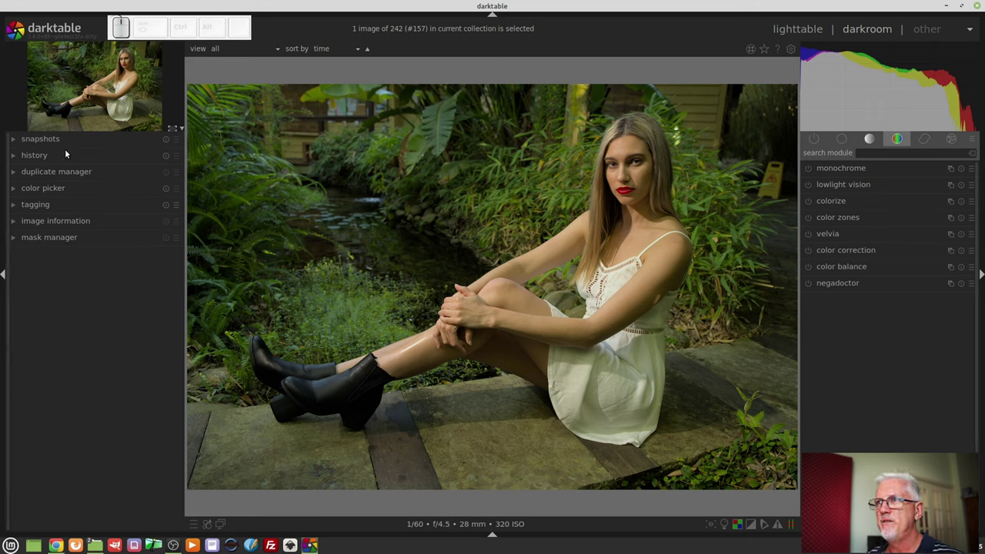
Take a snapshot of the current colour edit, listed as exposure (12)
{"action": "left_click", "coordinate": [64, 144]}
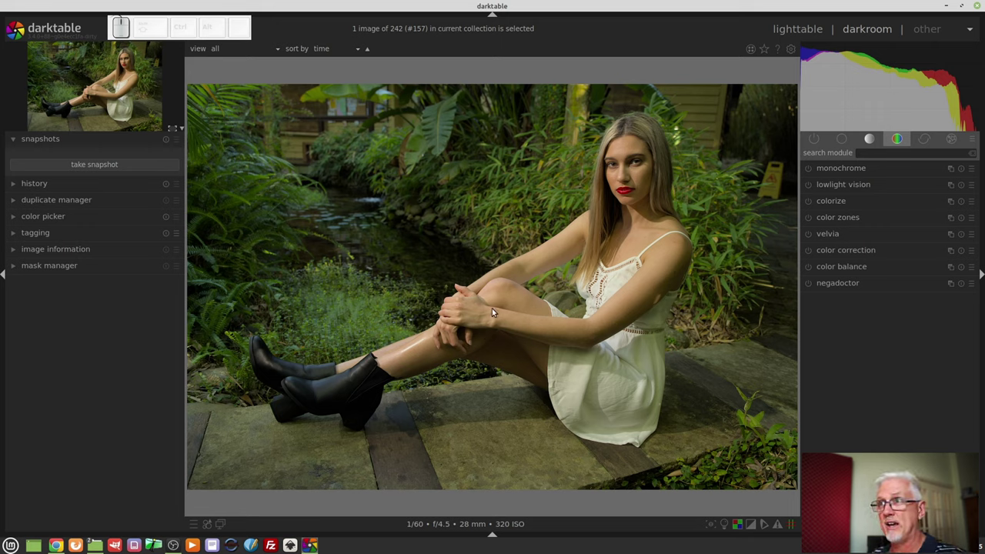
{"action": "left_click", "coordinate": [106, 206]}
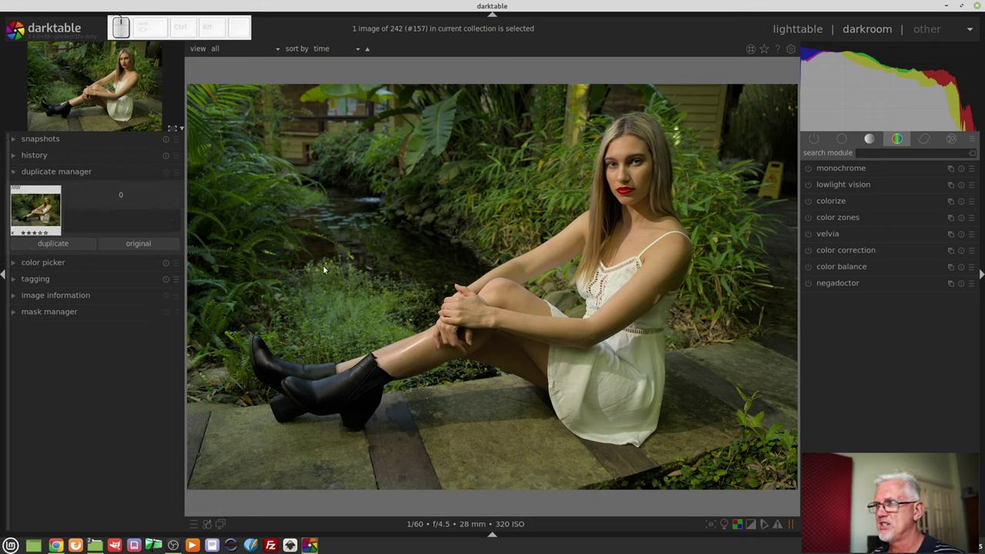
{"action": "left_click", "coordinate": [64, 136]}
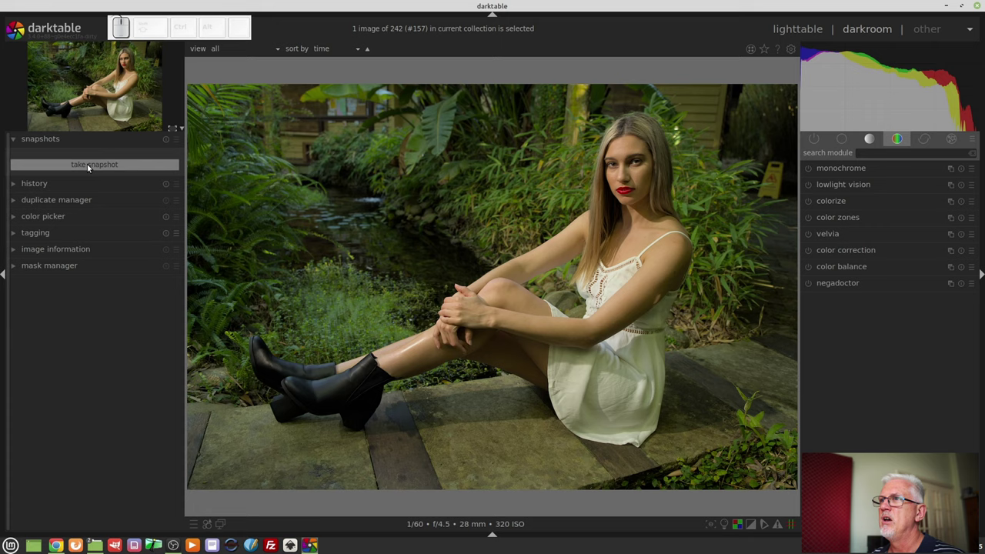
{"action": "left_click", "coordinate": [89, 171]}
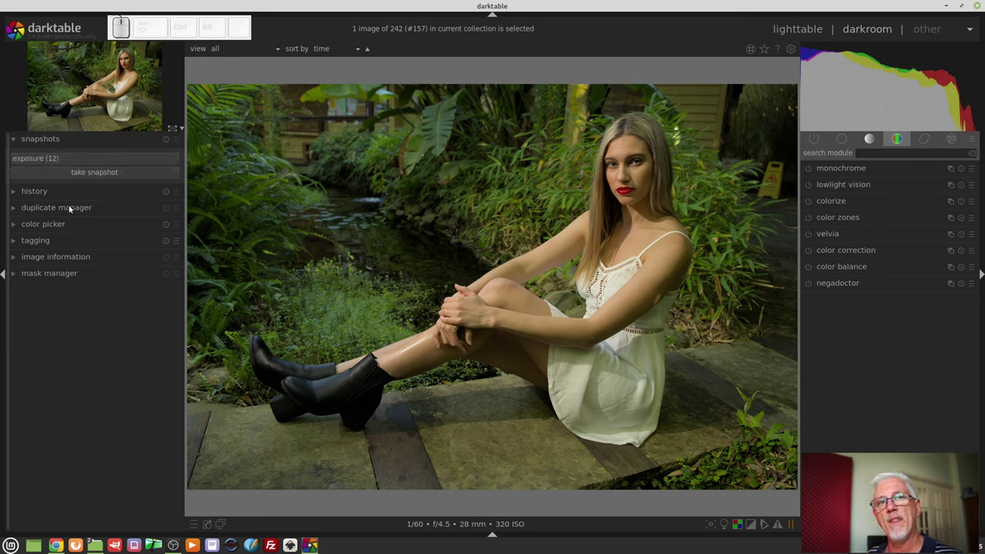
Review the history stack entries and collapse the panel again
{"action": "left_click", "coordinate": [49, 194]}
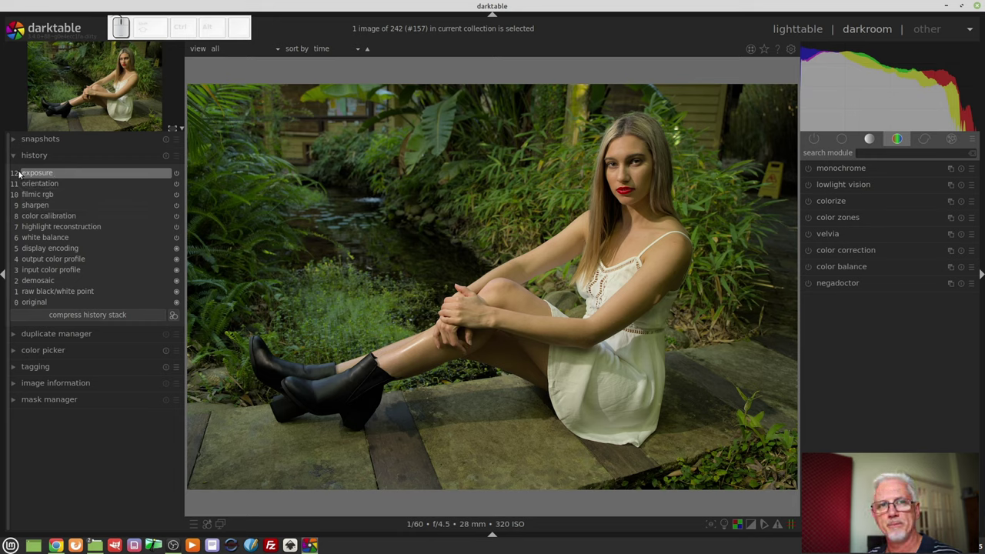
{"action": "left_click", "coordinate": [77, 161]}
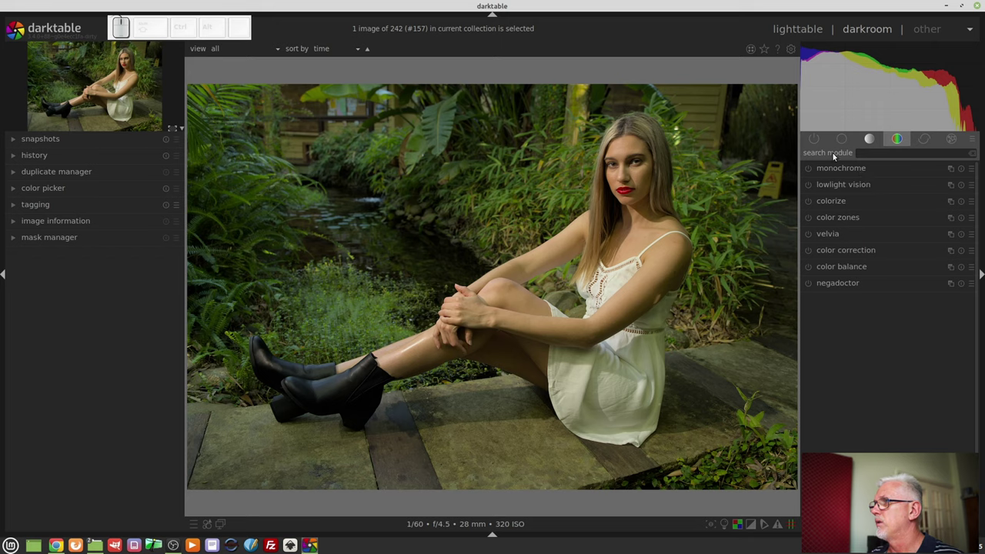
In color calibration's grey tab, mix red 0.513, green and blue 0.334 for a black-and-white result
{"action": "left_click", "coordinate": [815, 139]}
{"action": "left_click", "coordinate": [843, 221]}
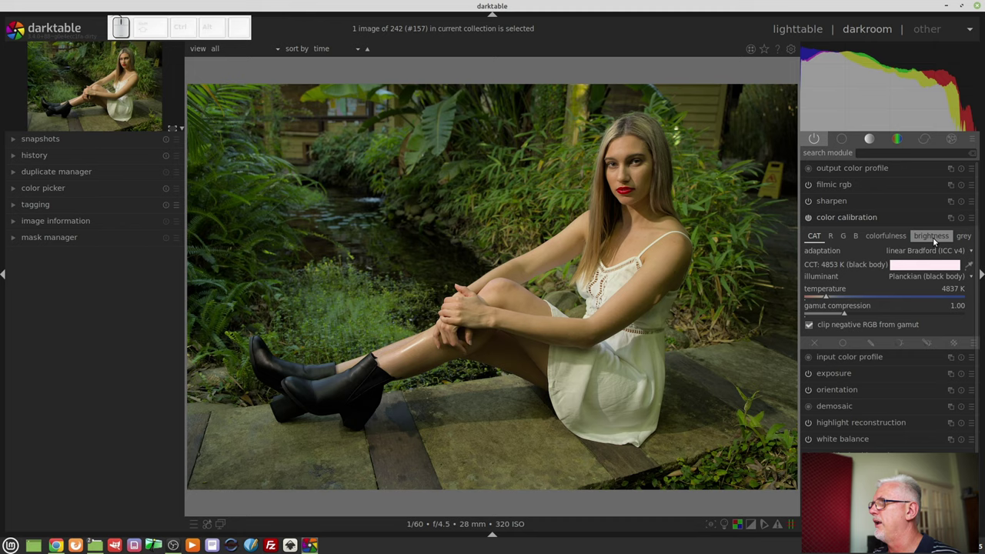
{"action": "left_click", "coordinate": [961, 238]}
{"action": "left_click", "coordinate": [853, 264]}
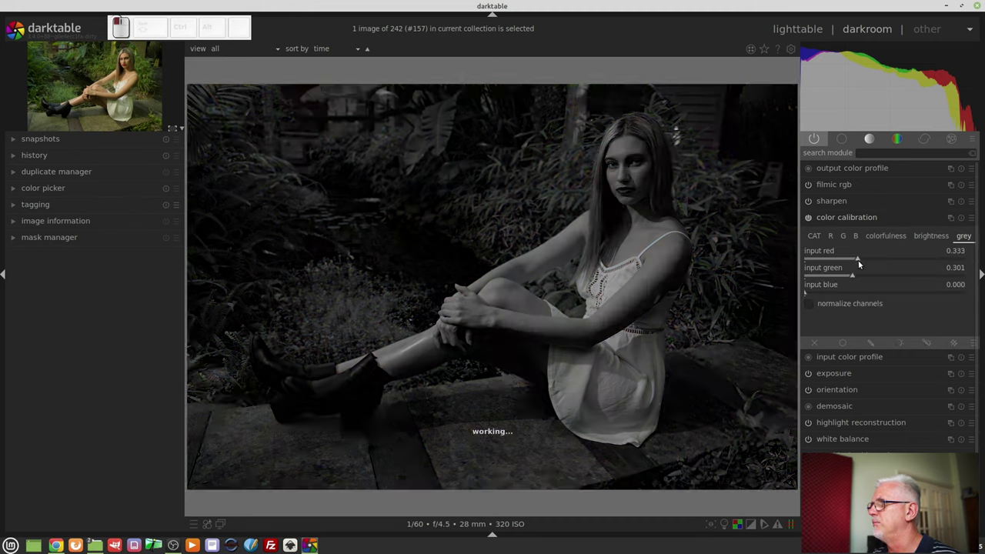
{"action": "left_click", "coordinate": [856, 291]}
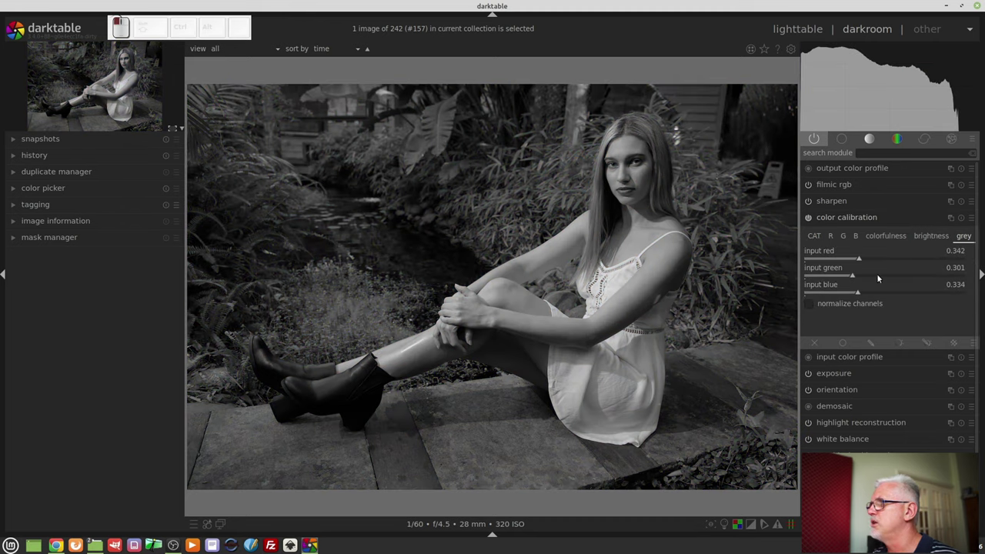
{"action": "left_click_drag", "start_coordinate": [870, 257], "coordinate": [877, 270]}
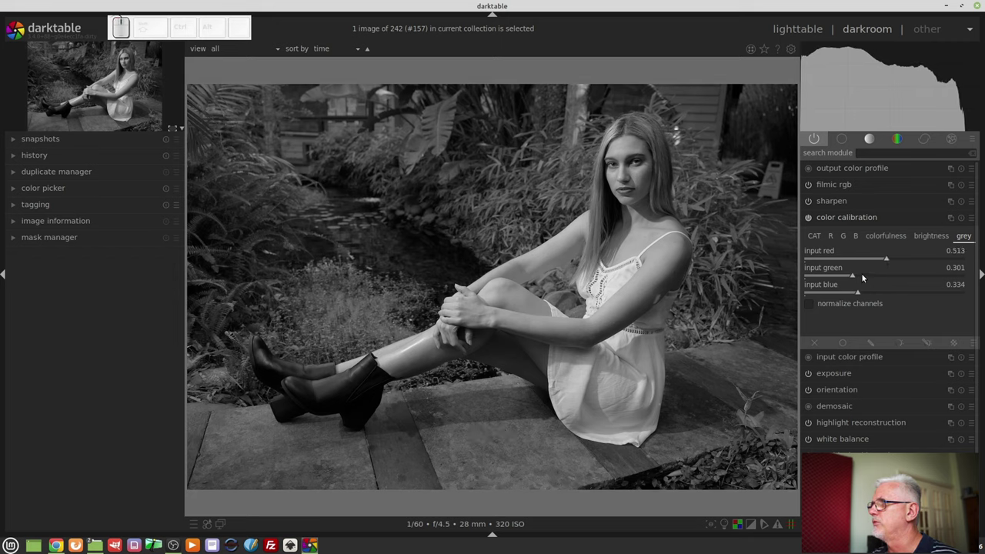
Raise the grey mix green to 0.351 and reveal the saved exposure (12) snapshot
{"action": "left_click", "coordinate": [866, 278]}
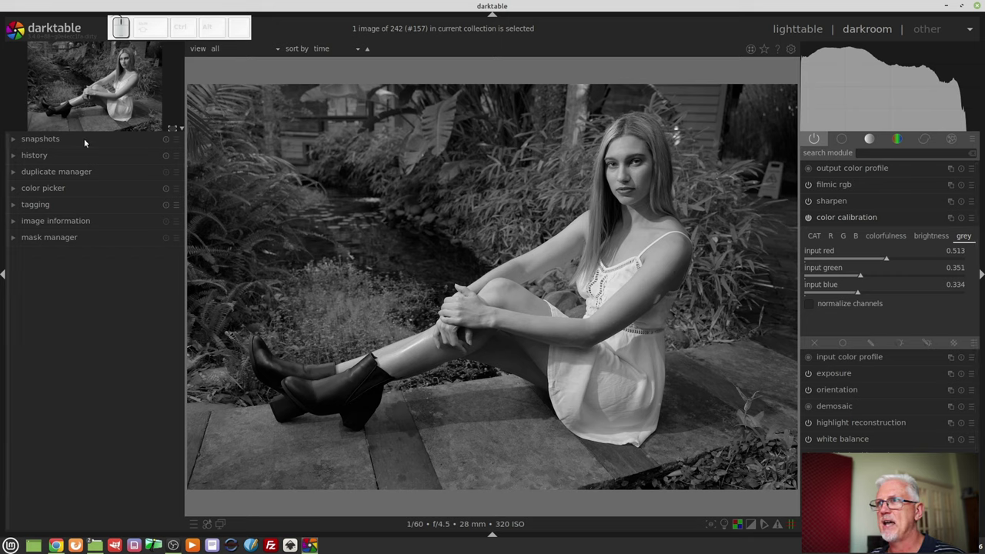
{"action": "left_click", "coordinate": [78, 140]}
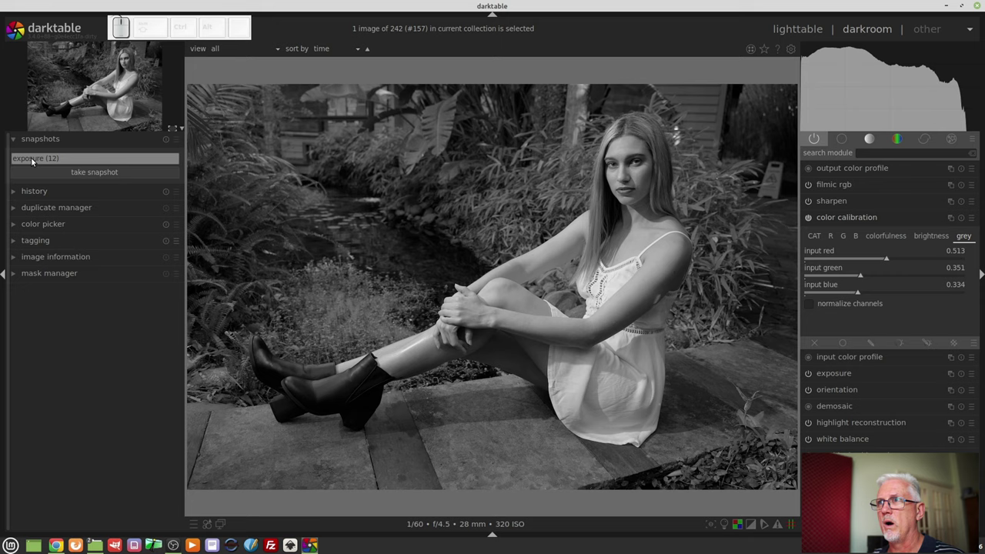
Toggle the exposure (12) snapshot into a split comparison against the black-and-white edit
{"action": "left_click", "coordinate": [35, 162]}
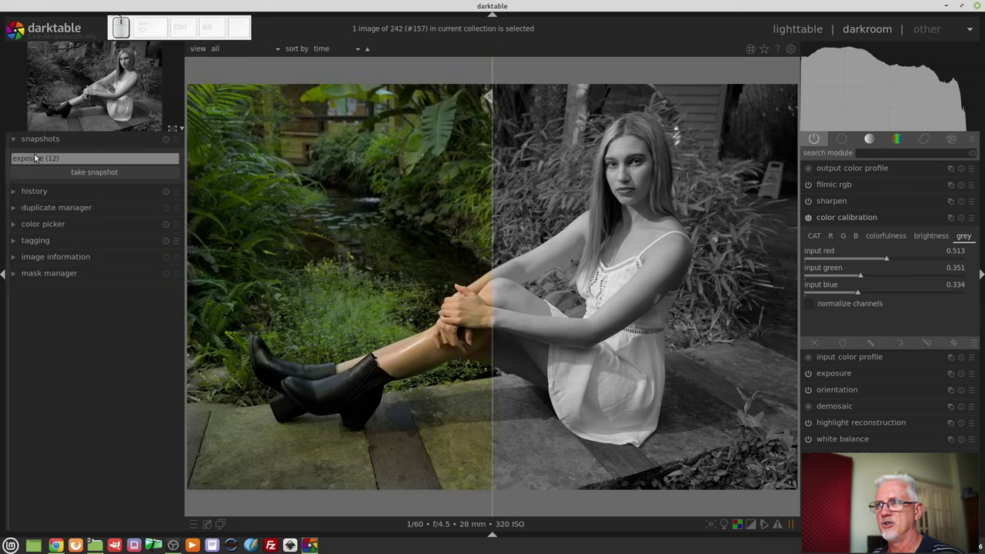
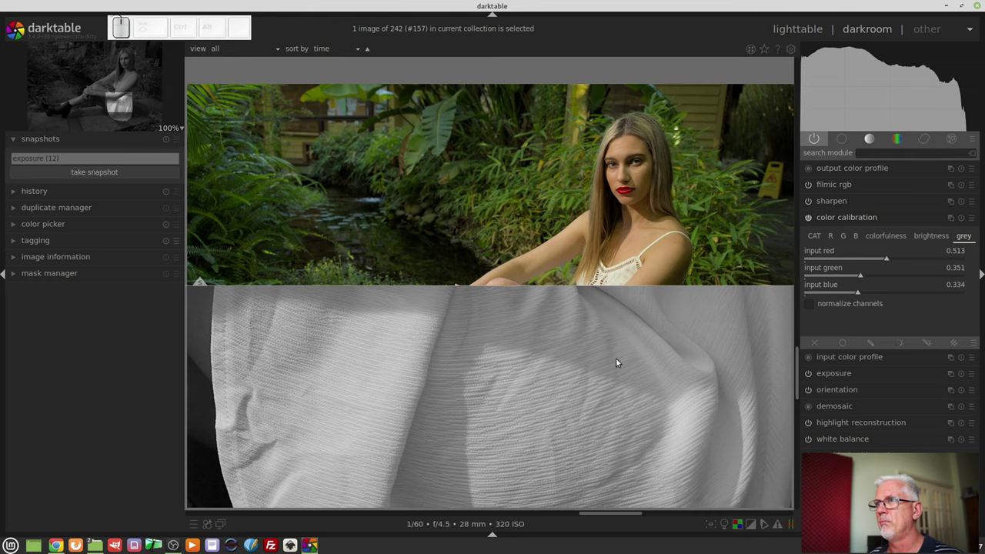
Switch off the colour snapshot comparison and show the whole black-and-white portrait again
{"action": "left_click_drag", "start_coordinate": [127, 82], "coordinate": [278, 58]}
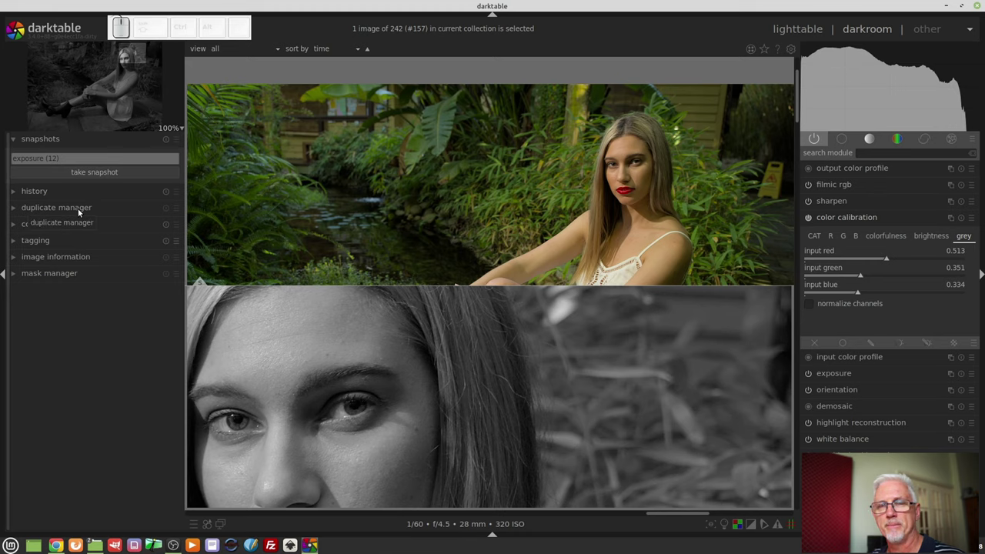
{"action": "left_click", "coordinate": [167, 142]}
{"action": "scroll", "scroll_direction": "down", "scroll_amount": 3}
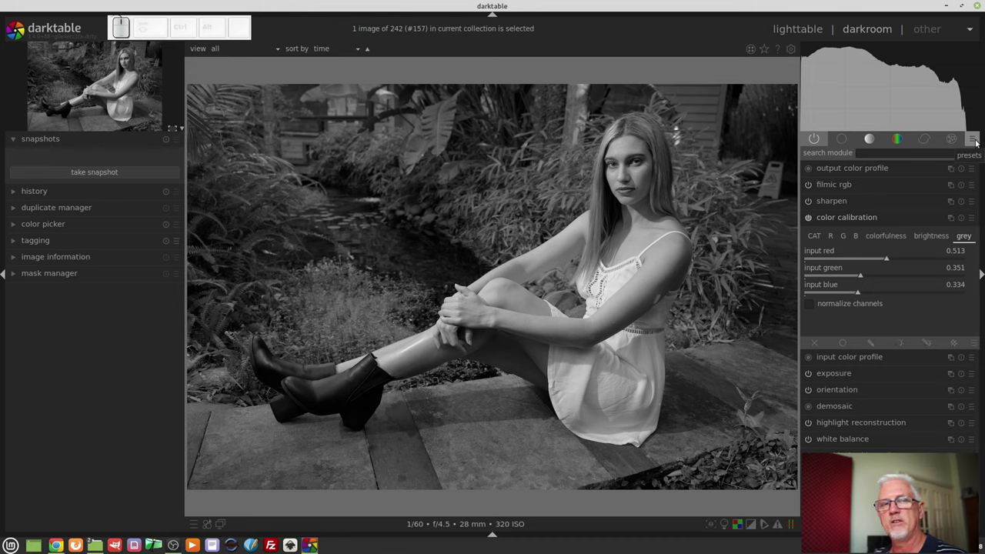
Bring up the module group presets list with its module sets and workflows
{"action": "left_click", "coordinate": [979, 144]}
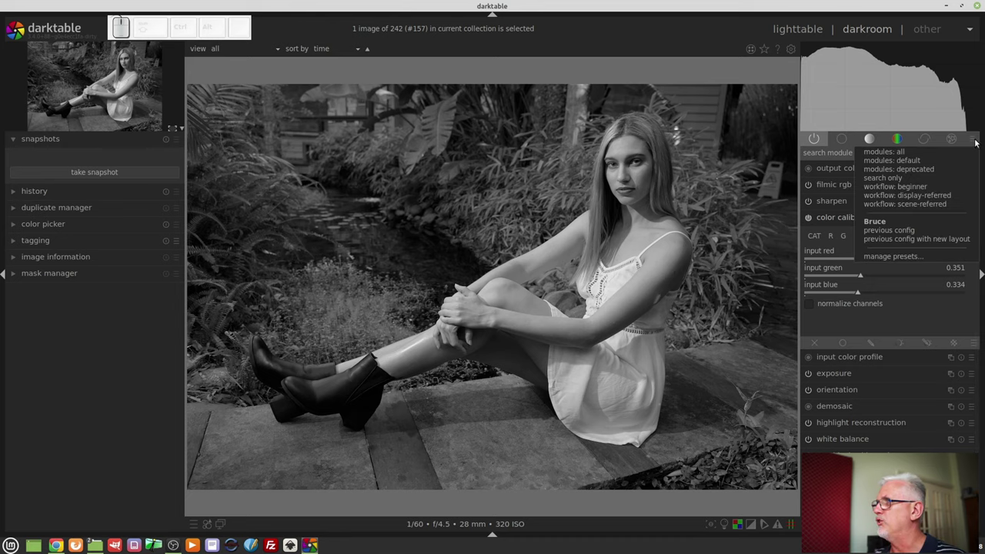
Enter the module layout manager on the Bruce preset with its Base, Tone and Colour groups
{"action": "left_click", "coordinate": [910, 258]}
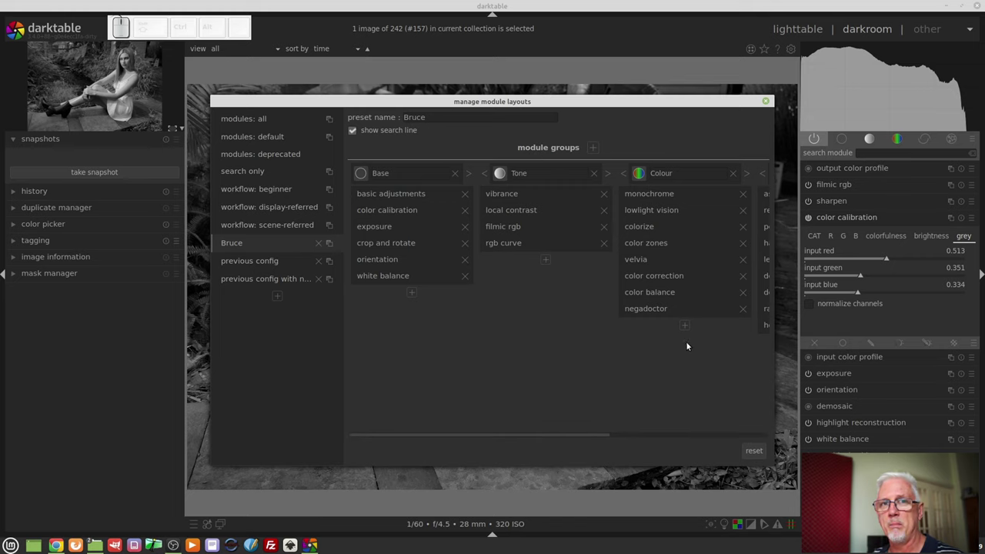
Leave the layout manager and list only the eleven modules active on this image
{"action": "left_click", "coordinate": [771, 102]}
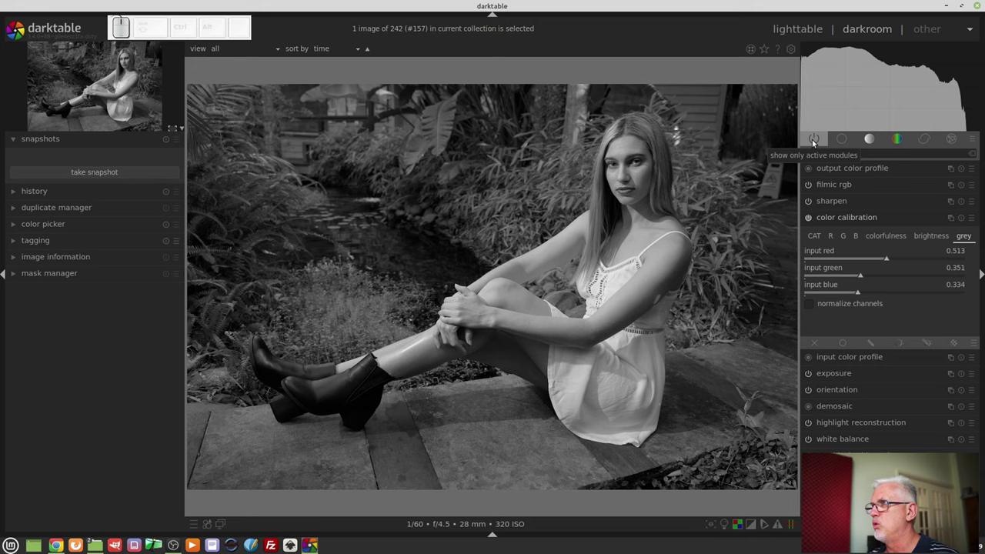
{"action": "left_click", "coordinate": [843, 221]}
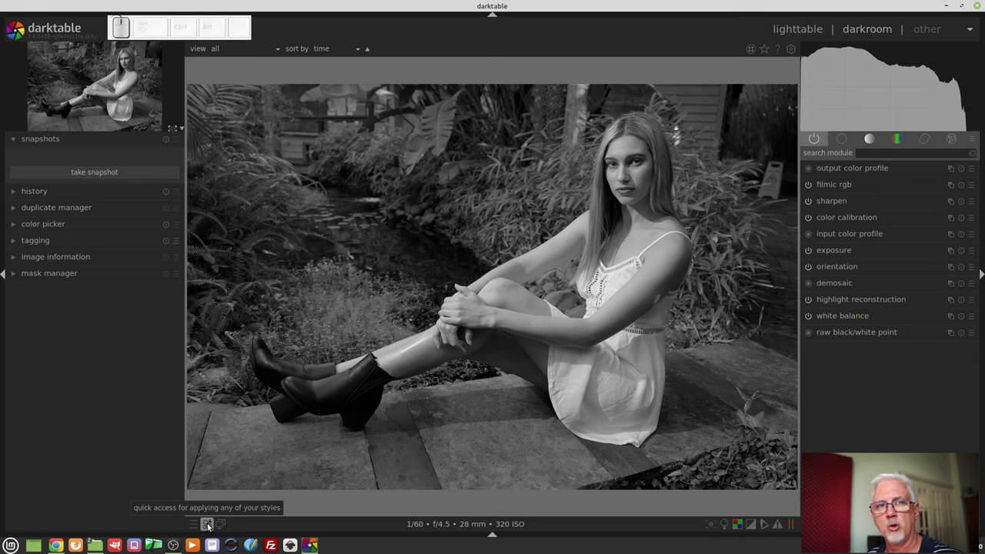
Show the quick-access styles list offering the instagram frame style
{"action": "left_click", "coordinate": [209, 526]}
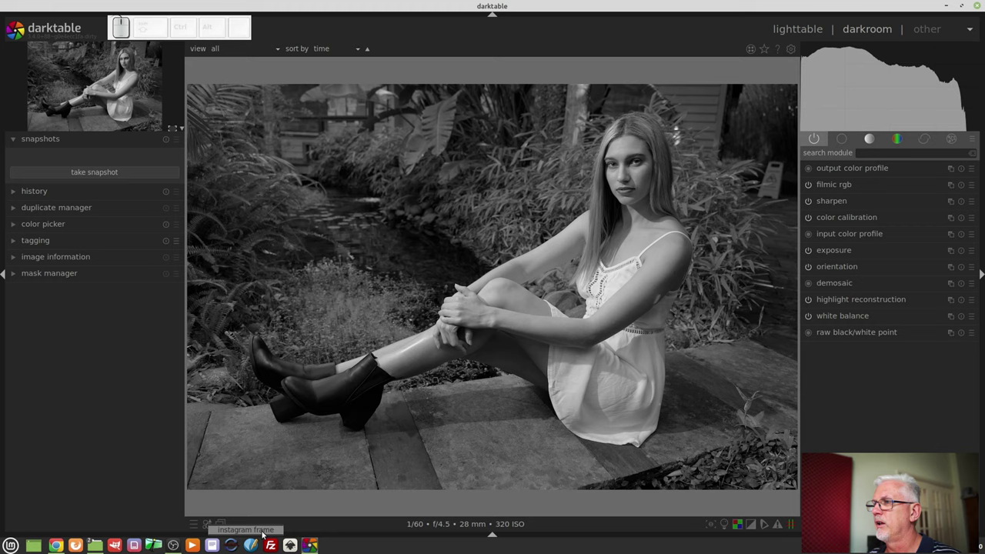
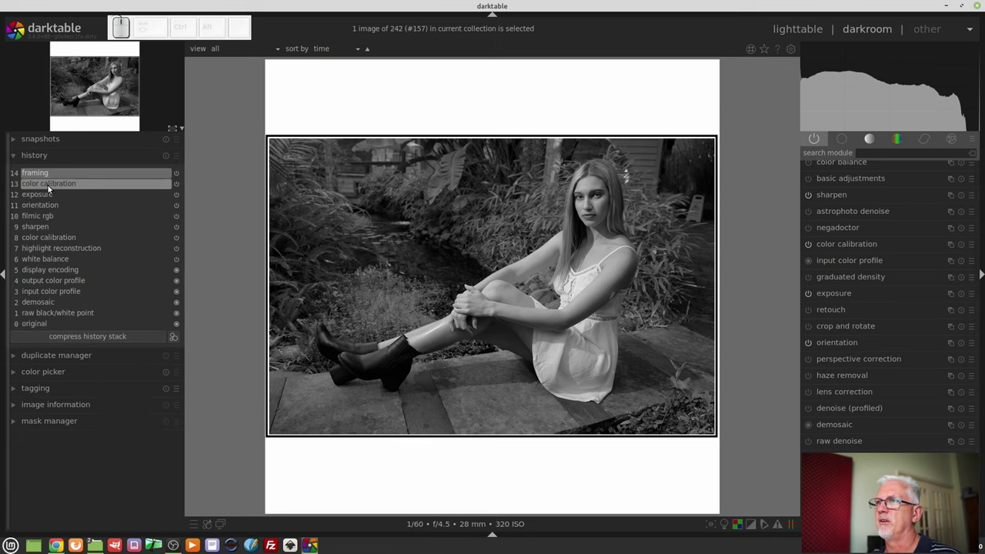
Preview an earlier colour history stage, then settle on step 13 color calibration without the frame
{"action": "left_click", "coordinate": [51, 188]}
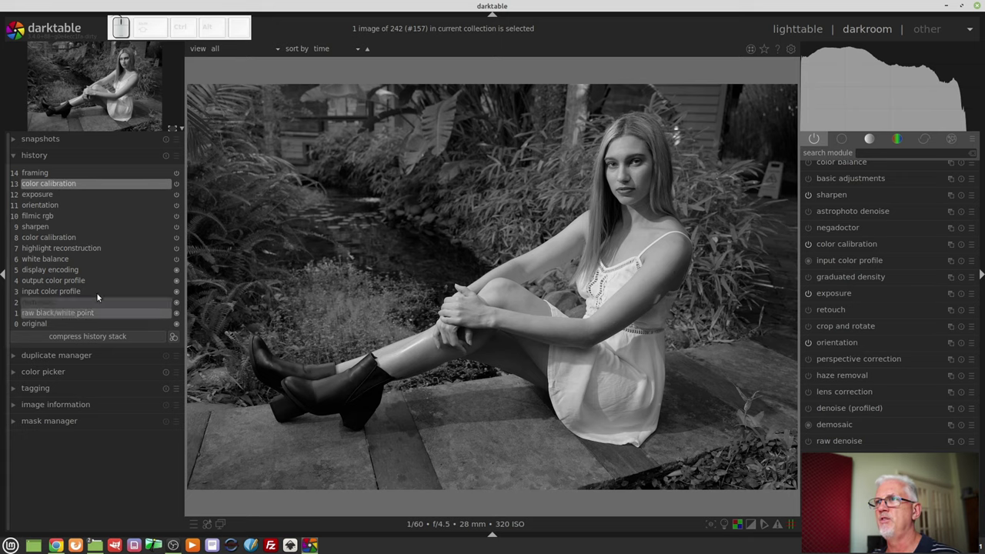
{"action": "left_click", "coordinate": [54, 232]}
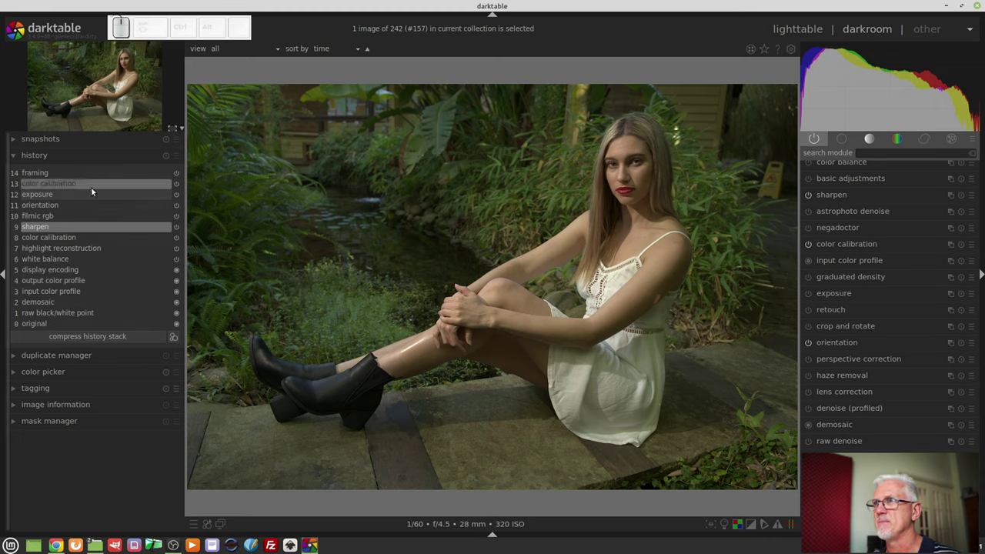
{"action": "left_click", "coordinate": [76, 176]}
{"action": "left_click", "coordinate": [80, 186]}
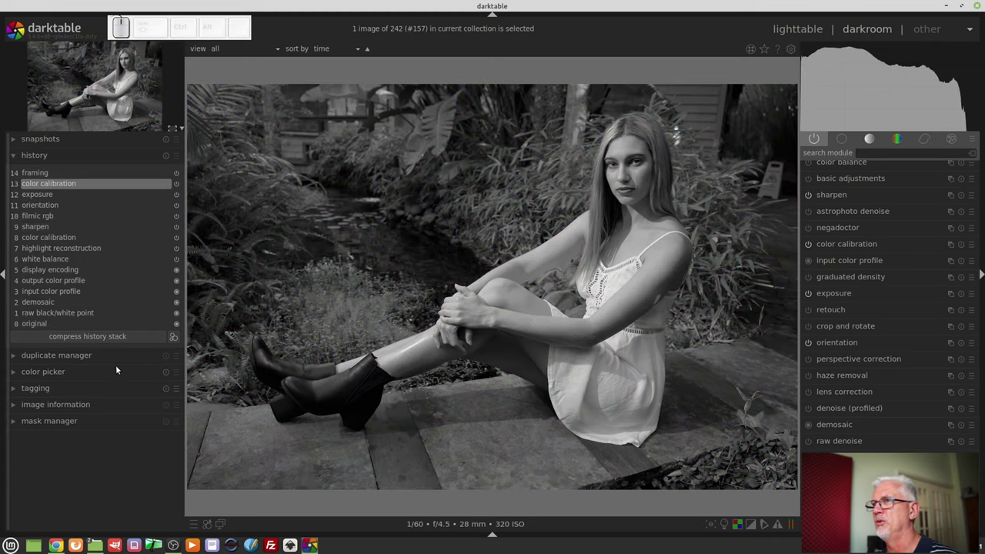
Compress the history stack to twelve steps ending at color calibration
{"action": "left_click", "coordinate": [89, 340]}
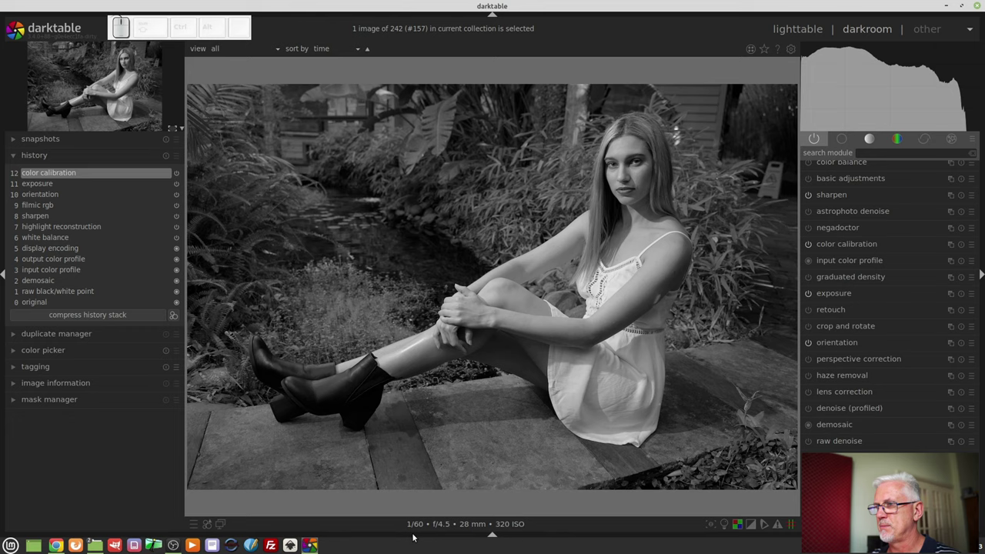
Review the darkroom settings in preferences, then close the preferences window
{"action": "left_click", "coordinate": [793, 50]}
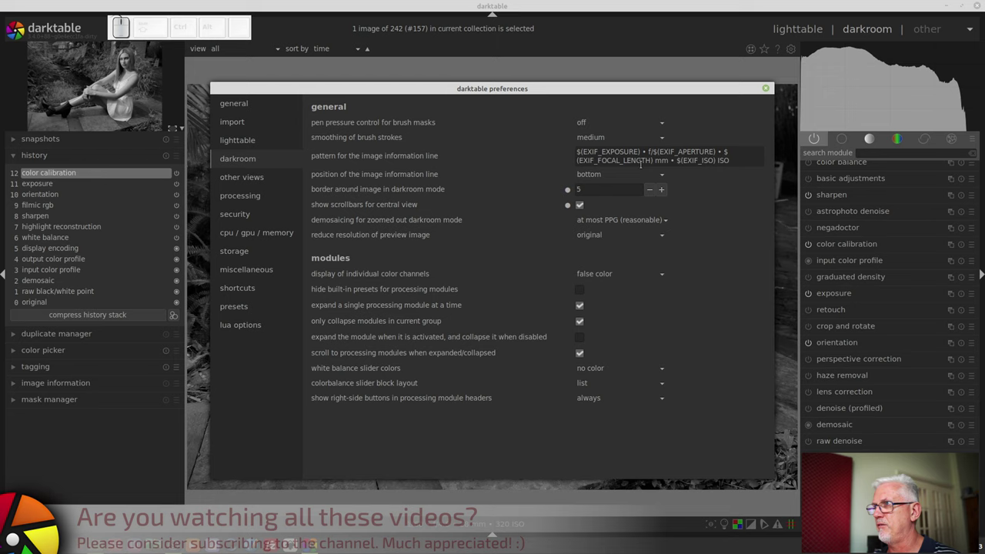
{"action": "left_click", "coordinate": [767, 86]}
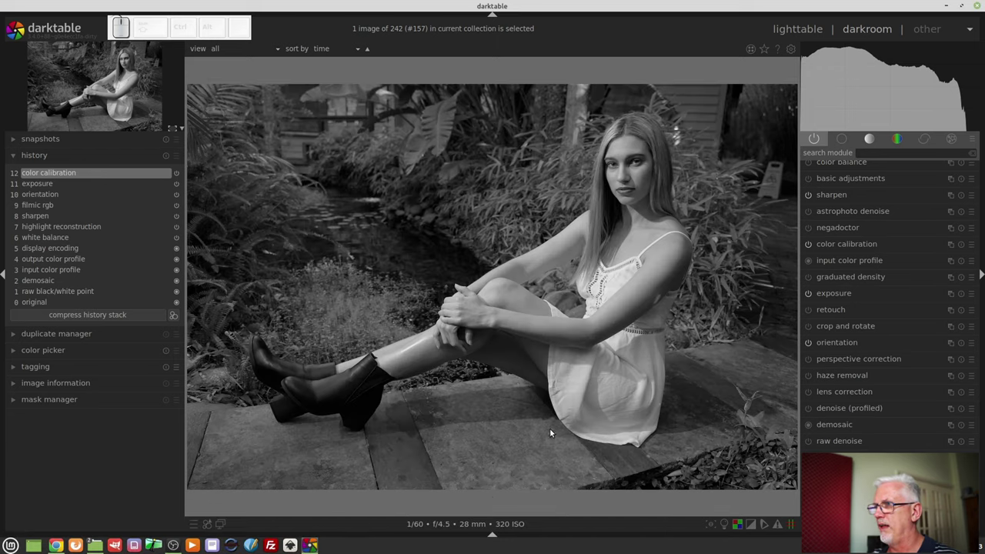